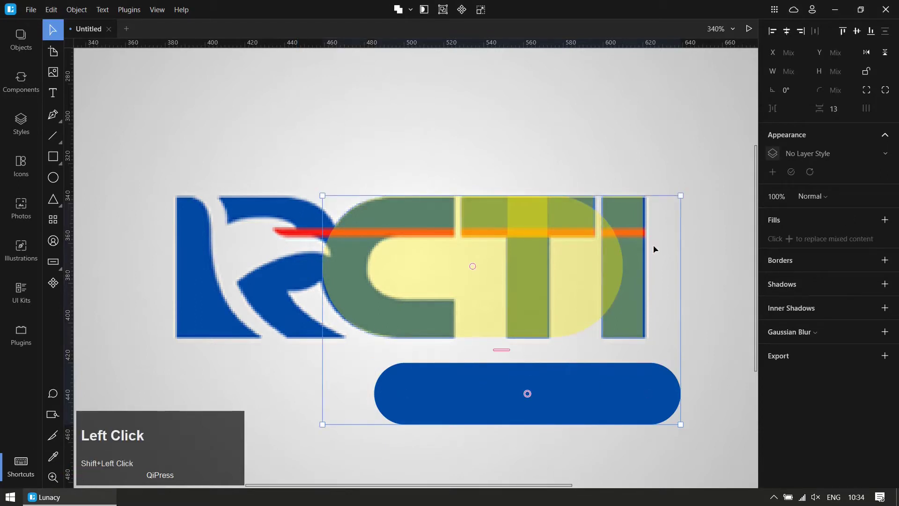
Select the blue rounded bar (Rectangle 5) and drag it to the top of the Layers list.
left_click(847, 35)
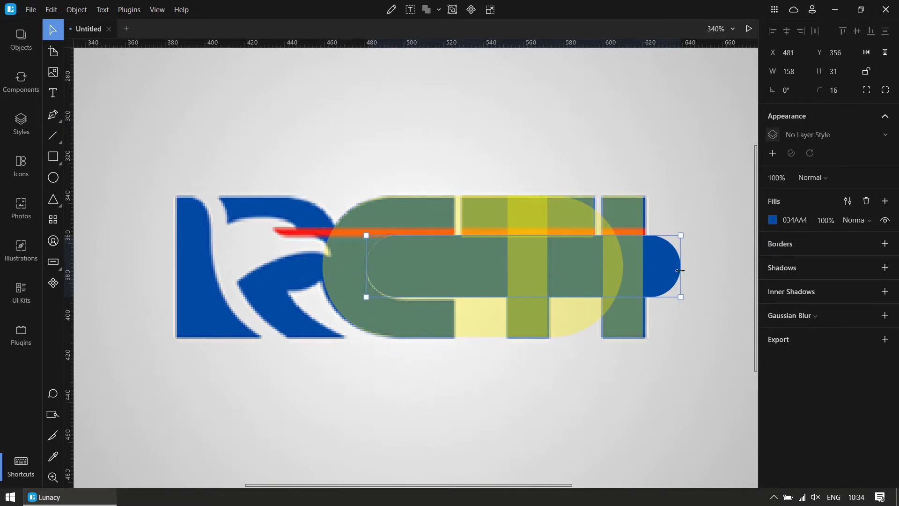
left_click(29, 43)
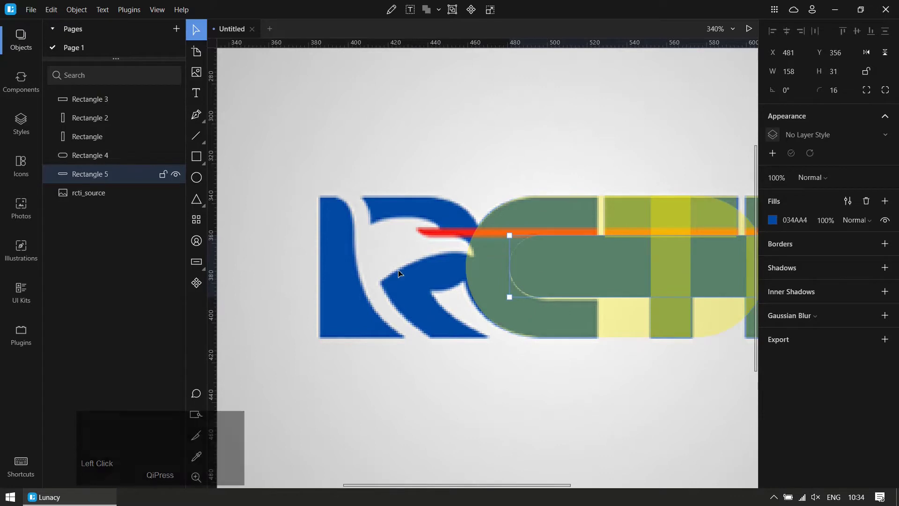
scroll("down", 3)
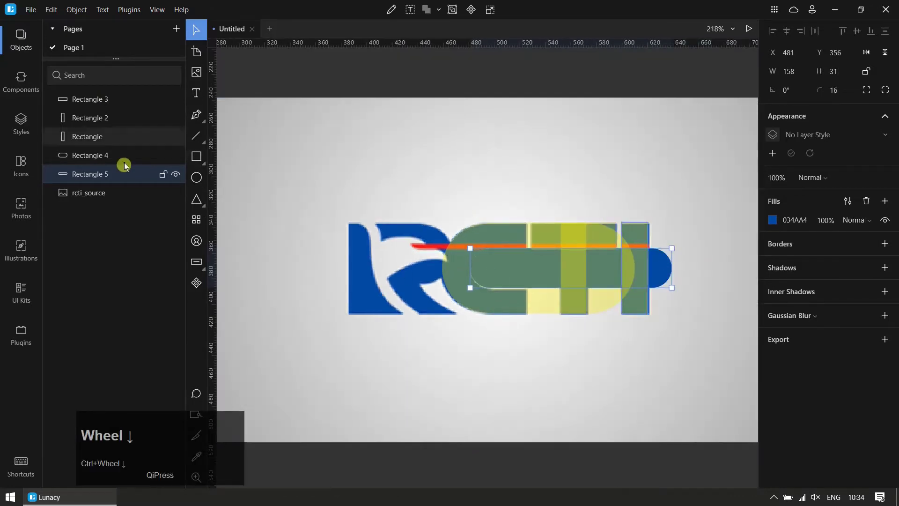
left_click_drag(124, 178, 670, 302)
Add the C ellipse (Rectangle 4) to the selection alongside the bar.
scroll("up", 3)
scroll("down", 3)
scroll("up", 3)
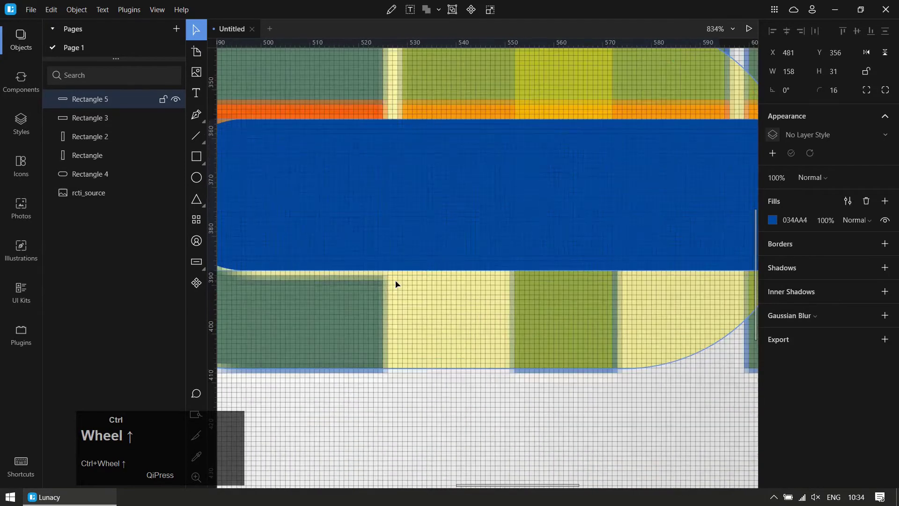
scroll("up", 3)
scroll("down", 3)
scroll("down", 3)
scroll("up", 3)
left_click(408, 339)
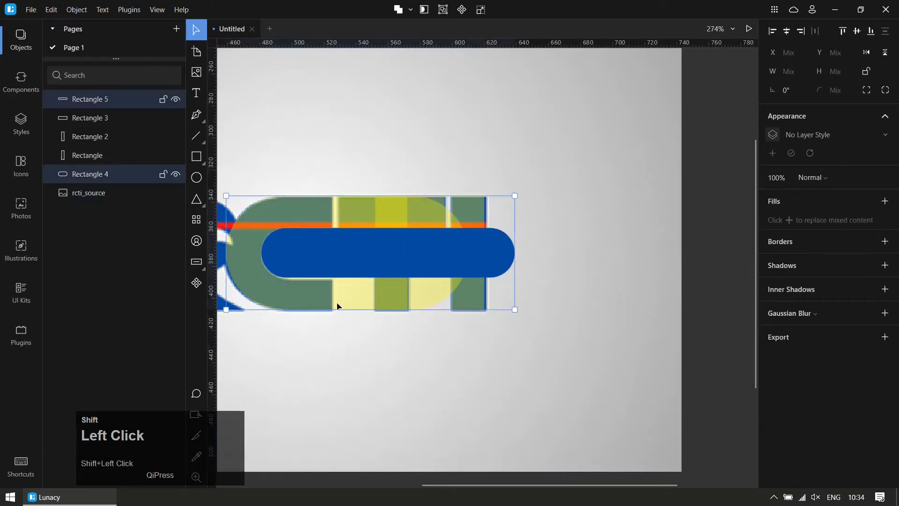
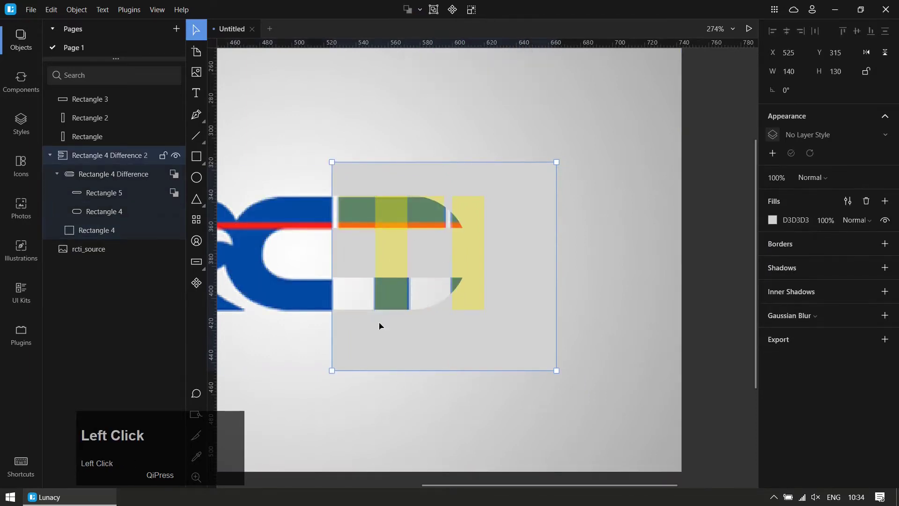
Position a cutting square over the C's right side for the Difference operation.
key("ctrl+z")
left_click_drag(386, 404, 291, 205)
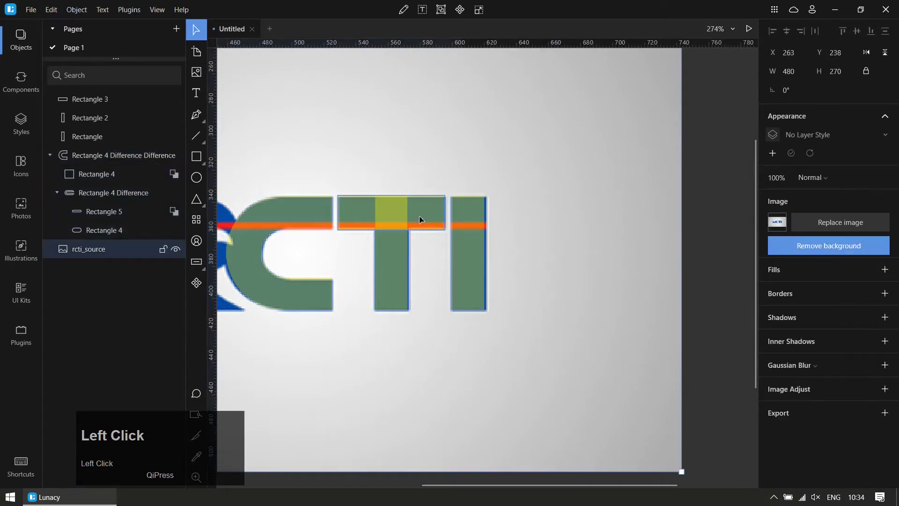
Choose Union from the Boolean dropdown to combine the T's crossbar and stem.
left_click(387, 272)
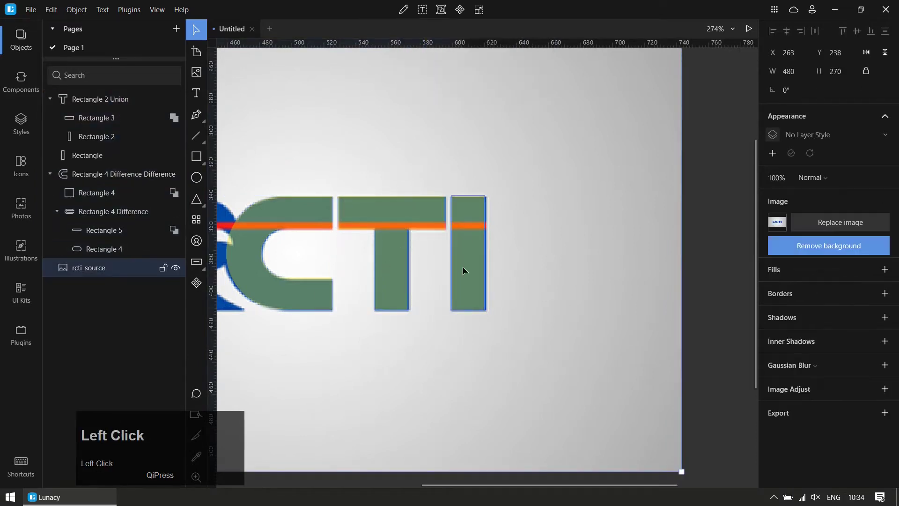
scroll("down", 3)
scroll("up", 3)
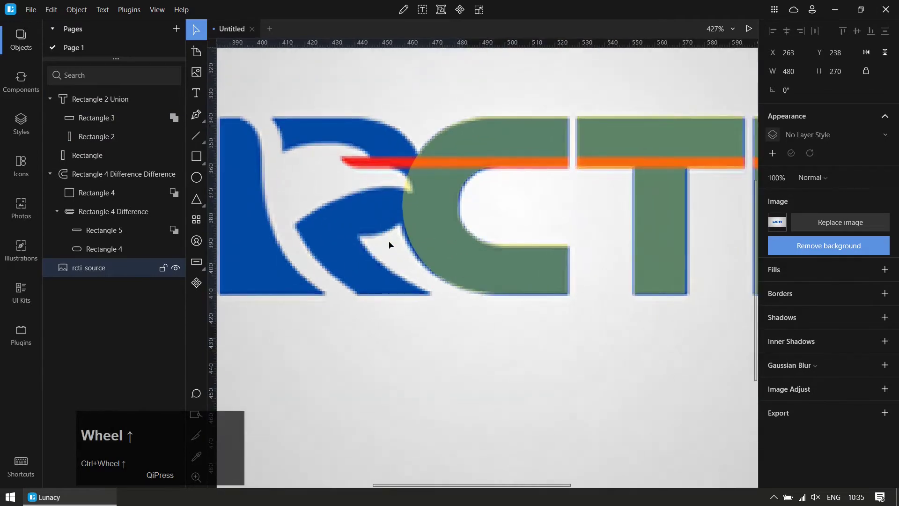
left_click(426, 238)
scroll("up", 3)
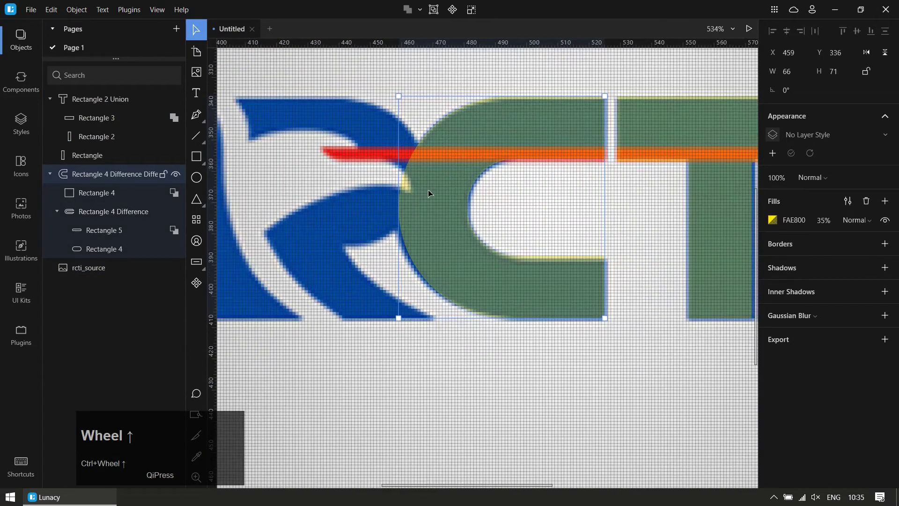
left_click(420, 190)
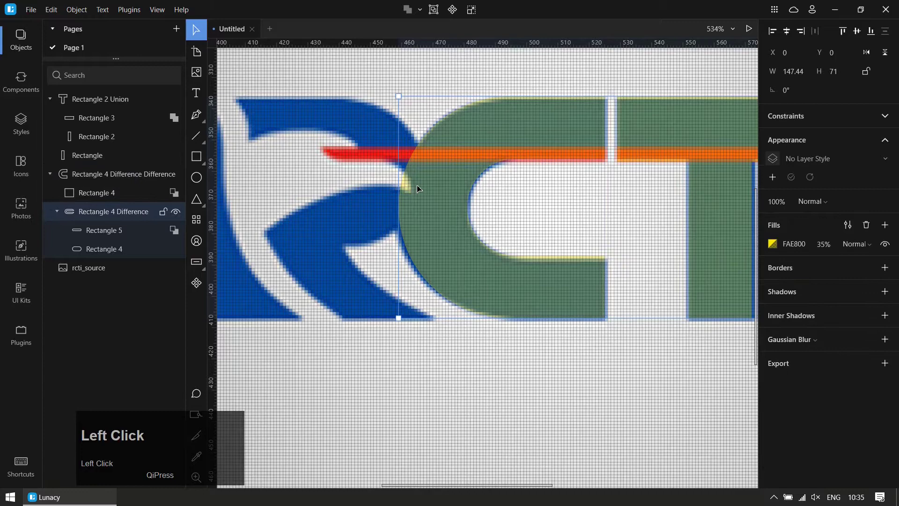
Inspect the nested C group layers, ending on the whole C shape selected.
left_click(429, 200)
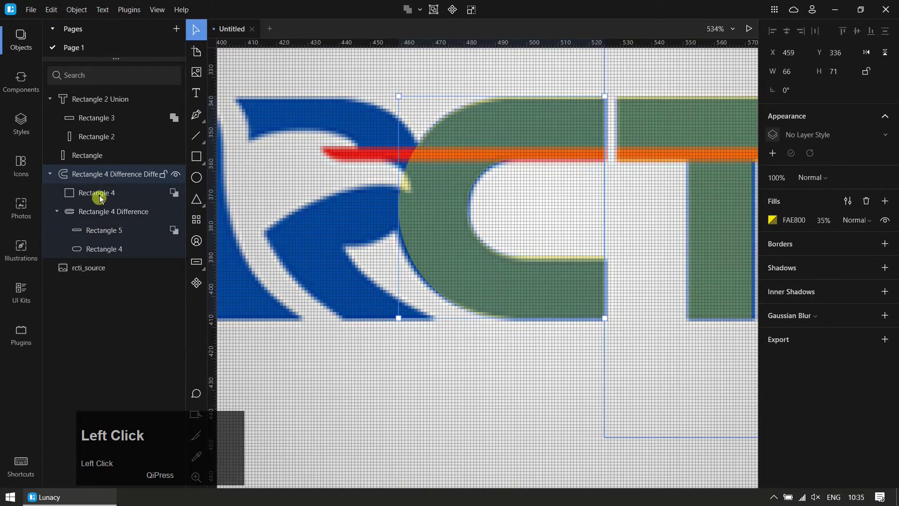
left_click(110, 179)
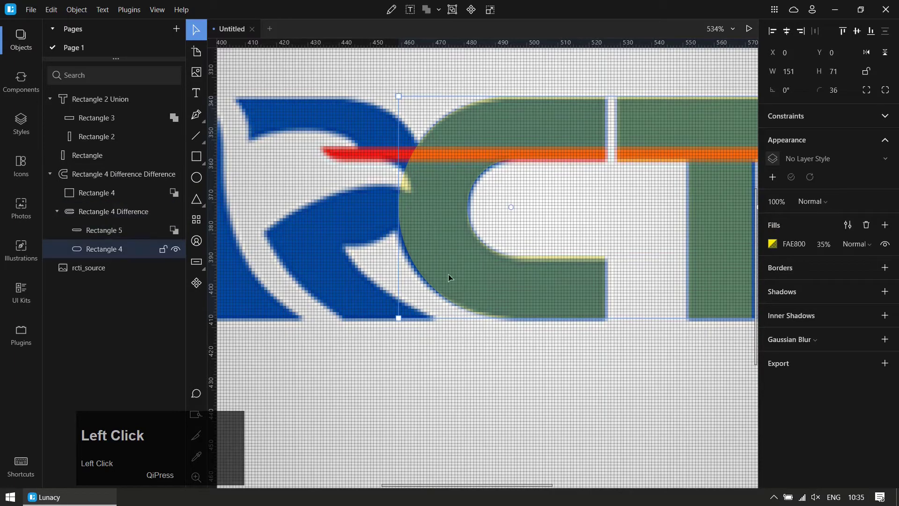
left_click(483, 351)
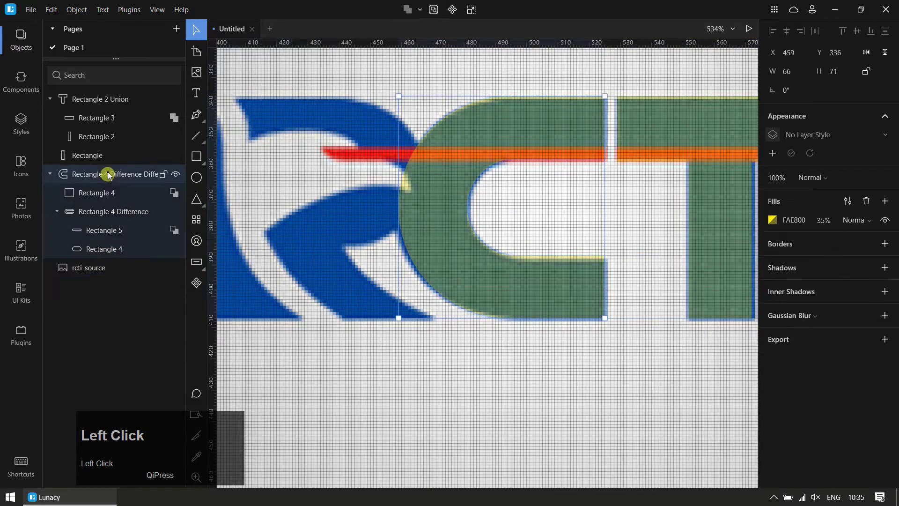
key("r")
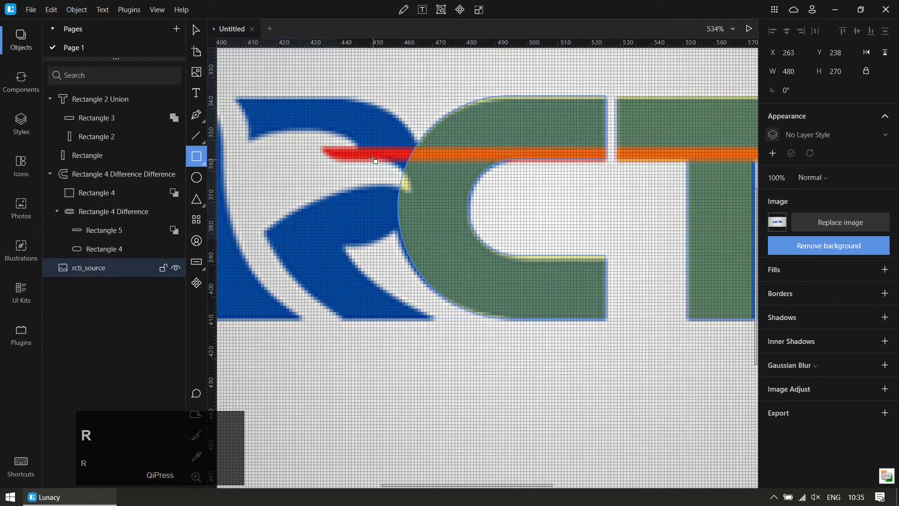
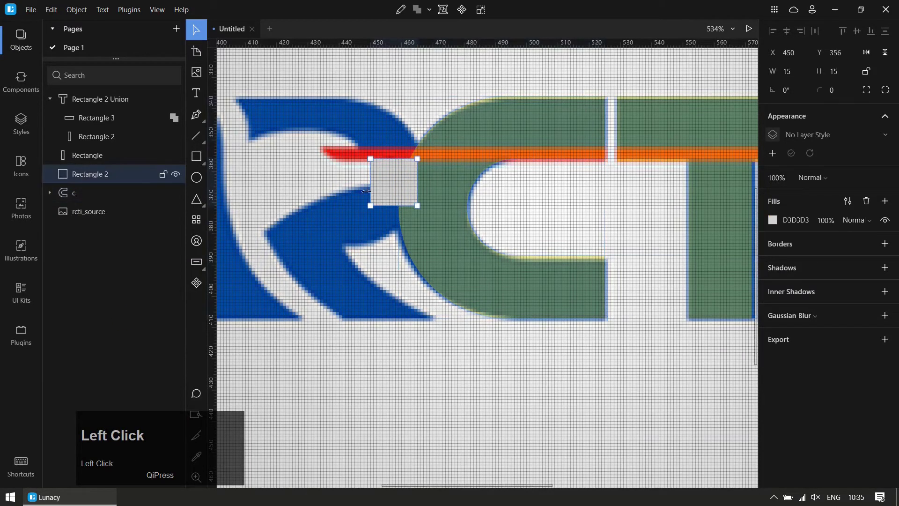
Subtract the small square from the C's upper-left tip with Boolean Difference.
left_click(434, 247)
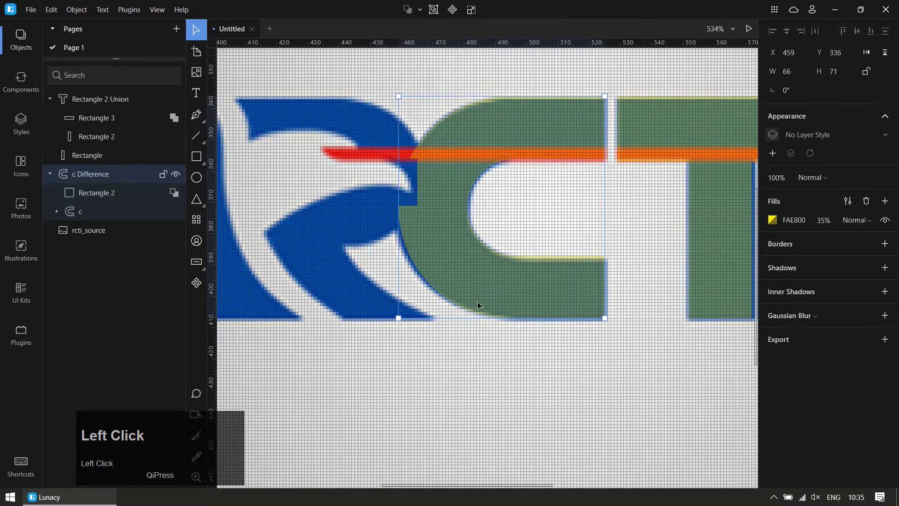
scroll("down", 3)
scroll("up", 3)
scroll("down", 3)
scroll("down", 3)
Zoom out to the whole logo and select the I stem rectangle.
key("space")
left_click(671, 333)
key("space")
scroll("up", 3)
left_click(474, 293)
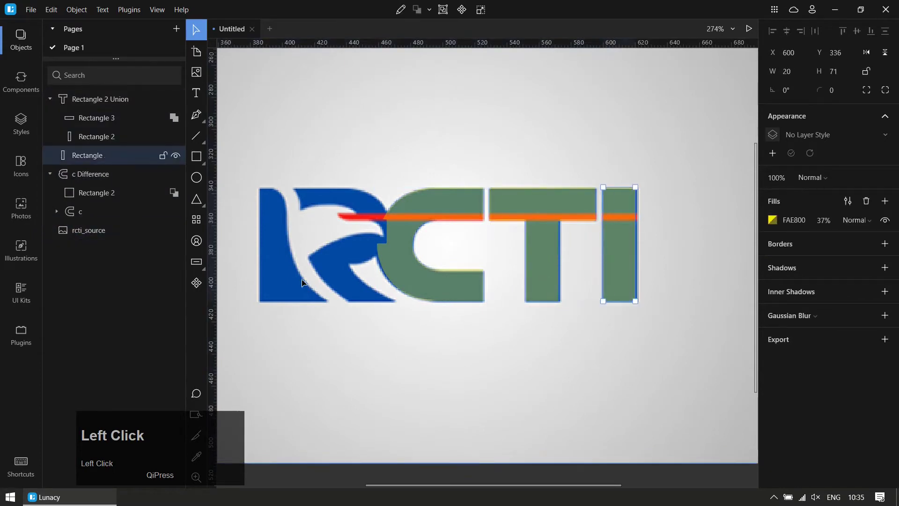
Rename the I stem layer to i and the combined T shape to t.
left_click(95, 160)
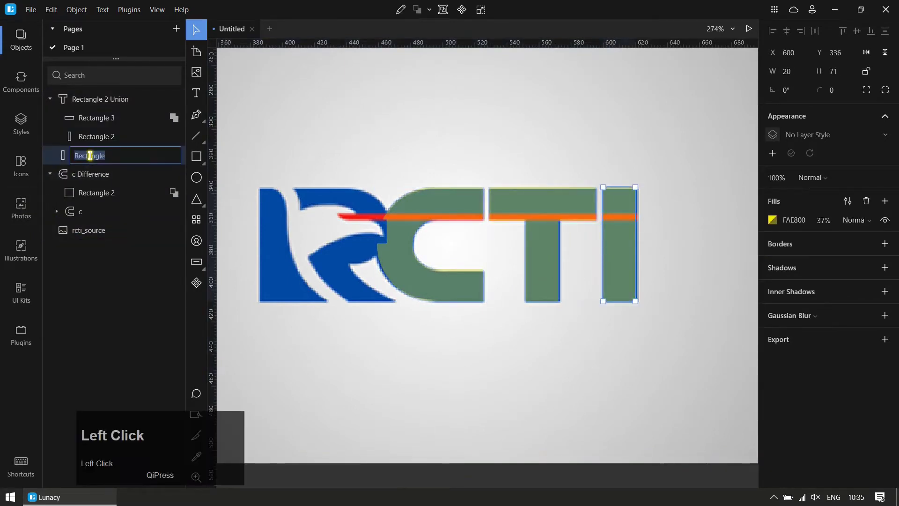
key("i")
key("Return")
left_click(553, 257)
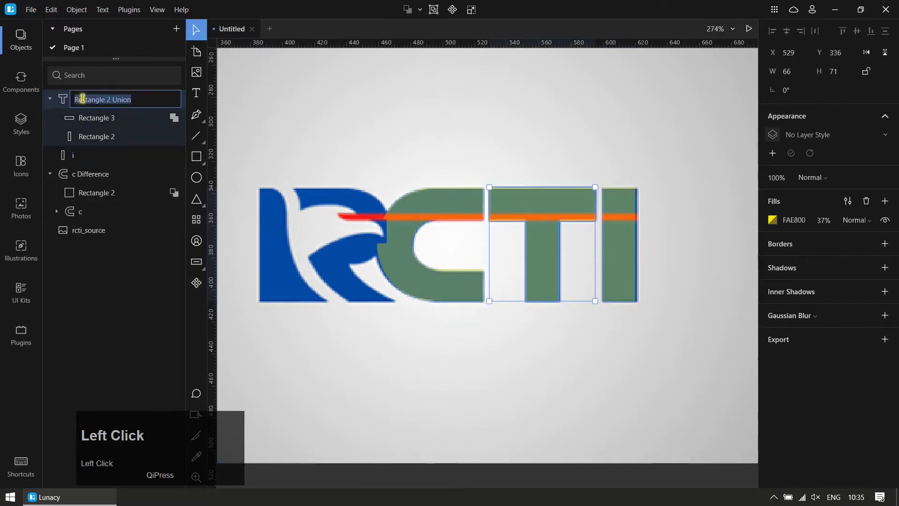
key("t")
key("Return")
left_click(464, 341)
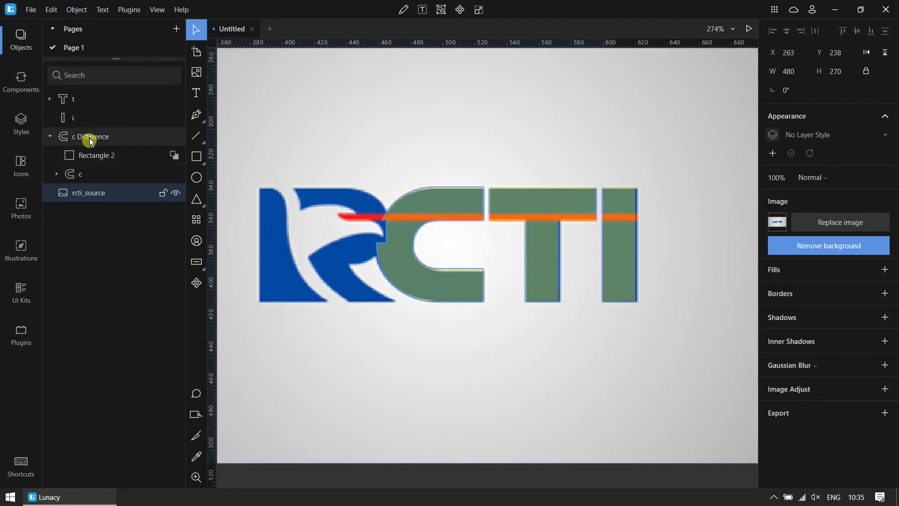
Rename the C group to c and drag it to the top of the layer stack.
left_click(94, 143)
key("c")
key("Return")
left_click_drag(55, 139, 421, 363)
Abandon a stray rectangle and switch to the Pen tool for tracing the R.
scroll("up", 3)
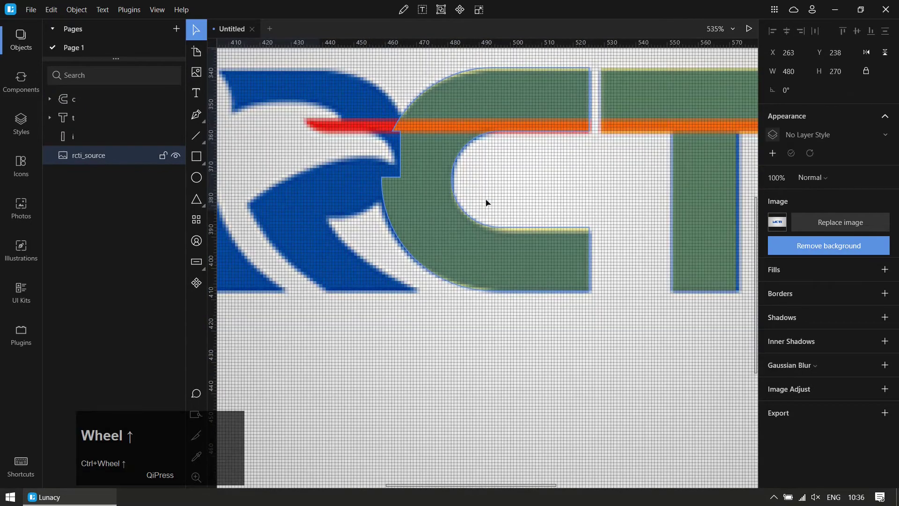
key("r")
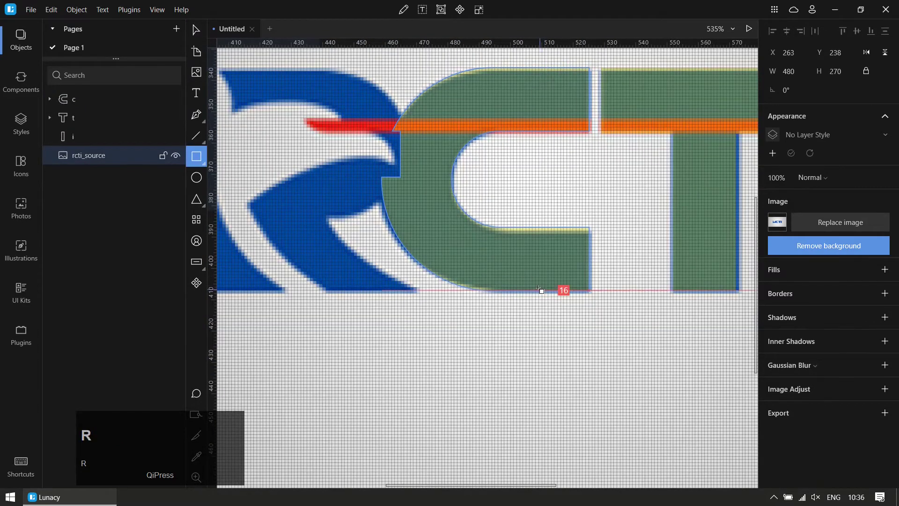
key("b")
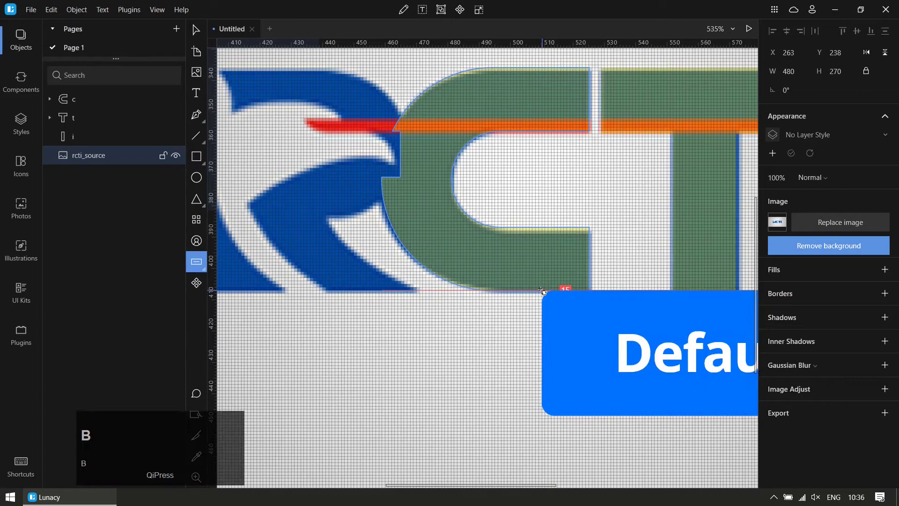
key("ctrl+z")
key("Escape")
key("p")
Place corner points of a new closed path laid over the R of the source logo.
left_click(513, 292)
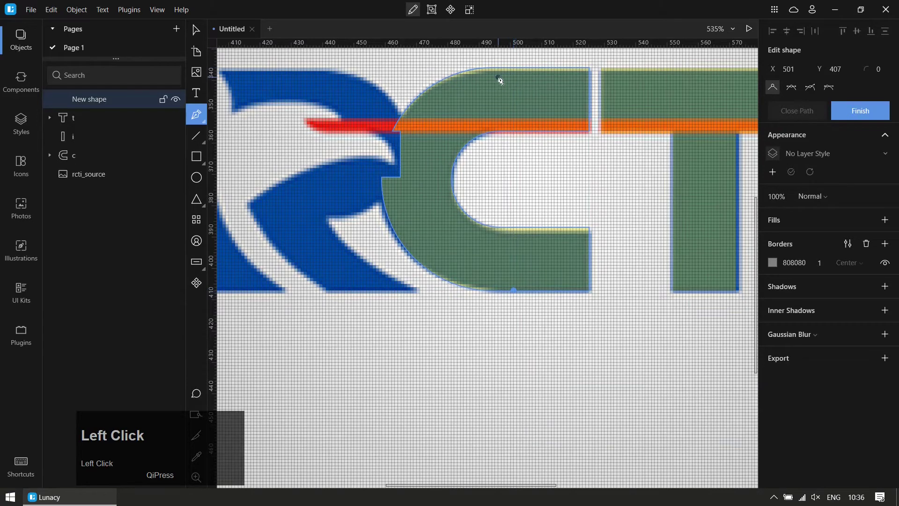
left_click(515, 70)
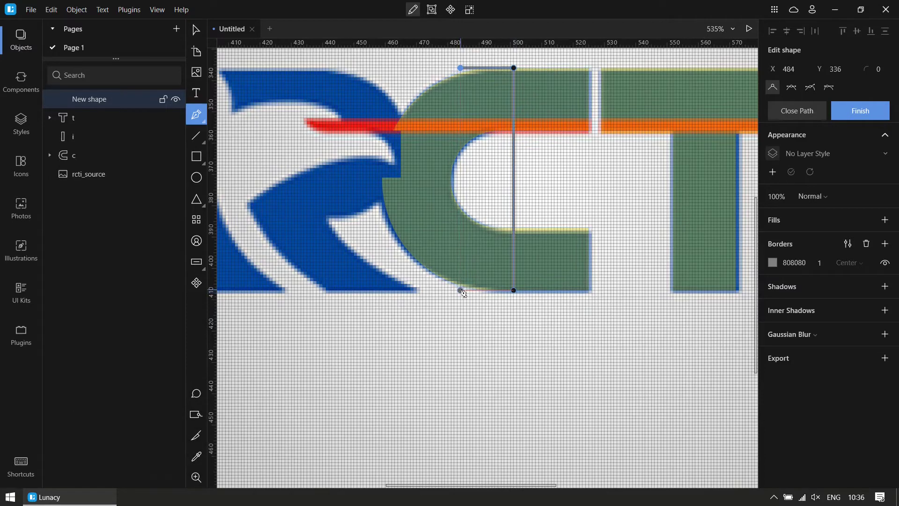
left_click(465, 293)
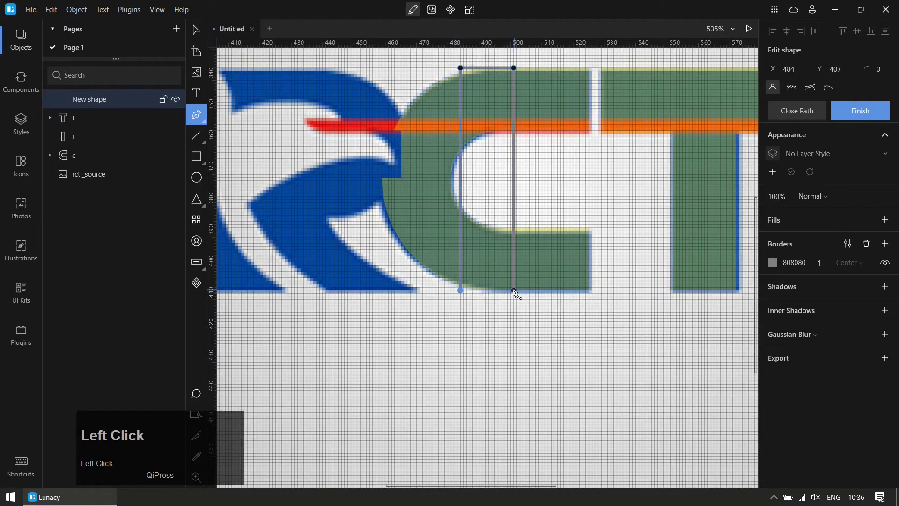
scroll("down", 3)
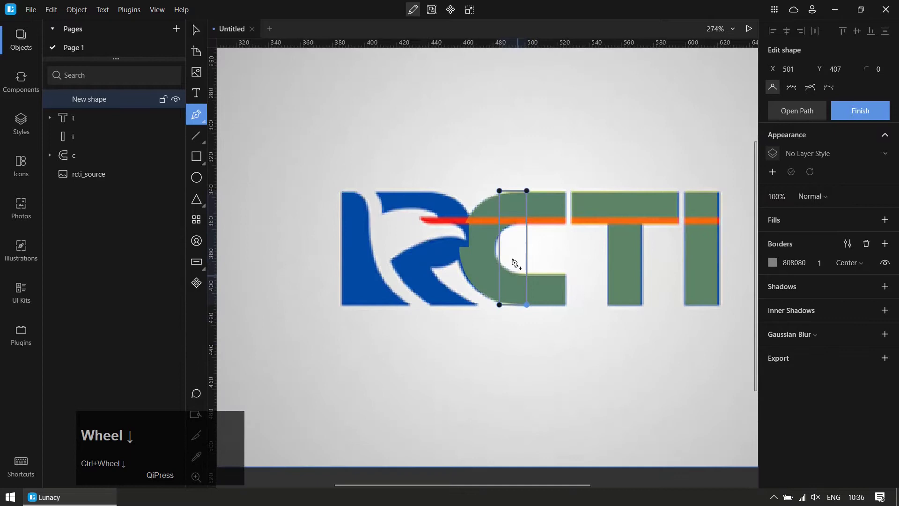
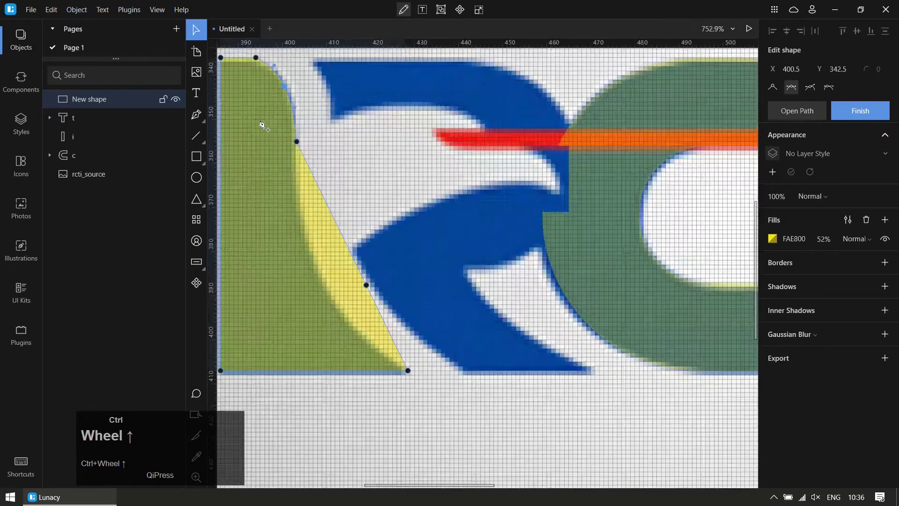
Move and delete points so the shape follows the R's left stem with a curved inner edge.
left_click_drag(278, 61, 357, 140)
key("Delete")
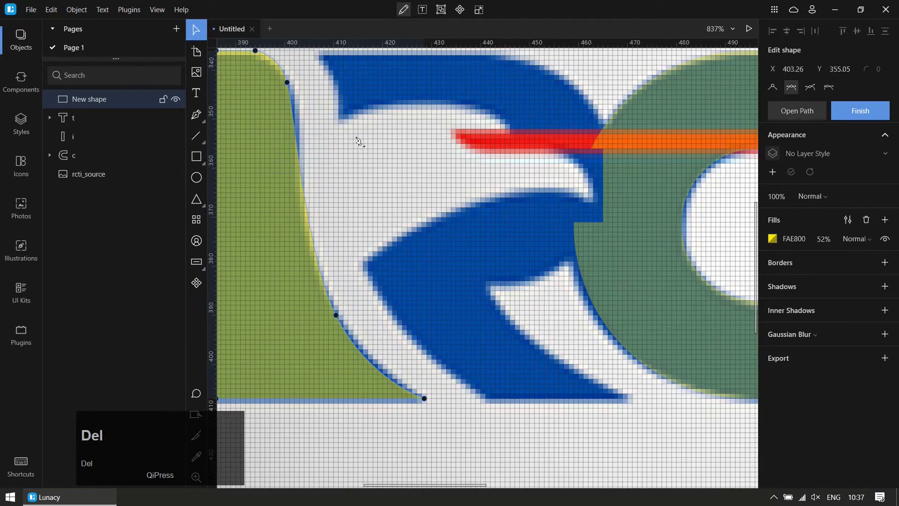
left_click_drag(337, 314, 309, 226)
left_click_drag(309, 226, 377, 271)
scroll("down", 3)
scroll("up", 3)
Start a second Pen path from a point on the stem's curved edge.
key("b")
key("p")
left_click(455, 384)
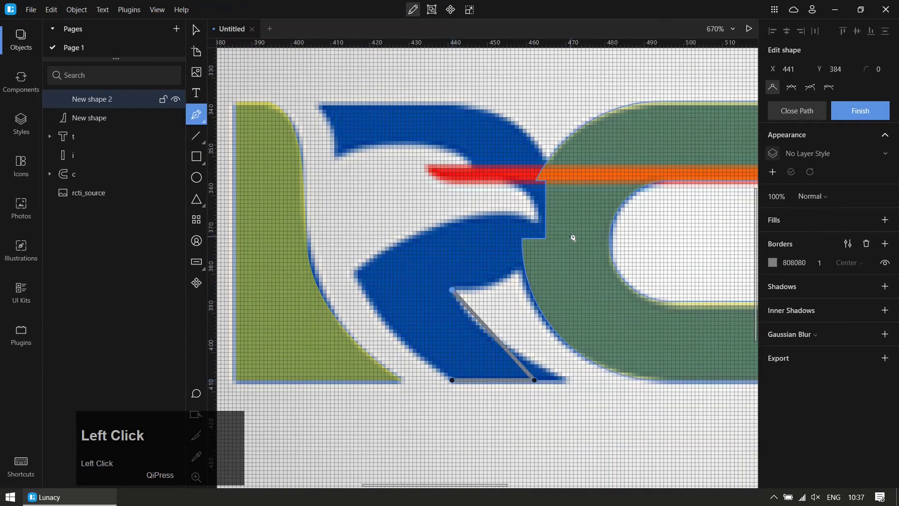
Trace points around the R's bowl and leg and bend the outline along its curves.
left_click(568, 209)
left_click(459, 105)
left_click_drag(531, 222, 456, 225)
left_click_drag(456, 225, 536, 384)
left_click_drag(539, 384, 477, 297)
key("ctrl+z")
left_click_drag(473, 288, 403, 144)
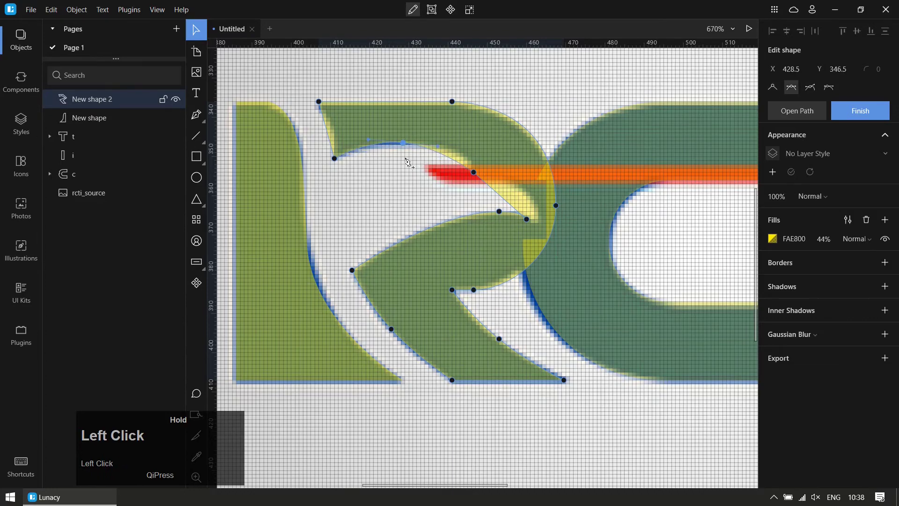
Refine the bowl's upper and outer arcs against the source, including where the R meets the stripe.
scroll("up", 3)
left_click_drag(819, 93, 362, 136)
left_click_drag(362, 136, 310, 129)
left_click_drag(310, 129, 593, 253)
scroll("up", 3)
left_click_drag(529, 220, 447, 208)
scroll("down", 3)
scroll("up", 3)
left_click(324, 235)
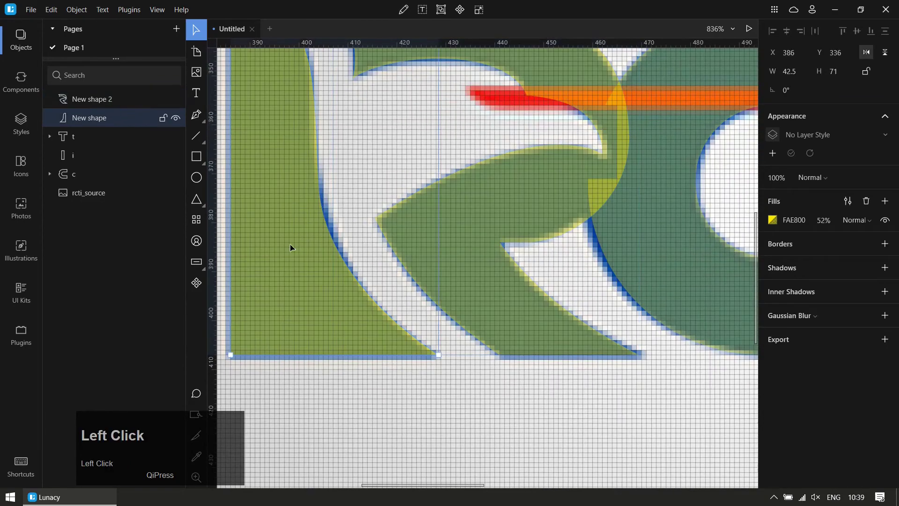
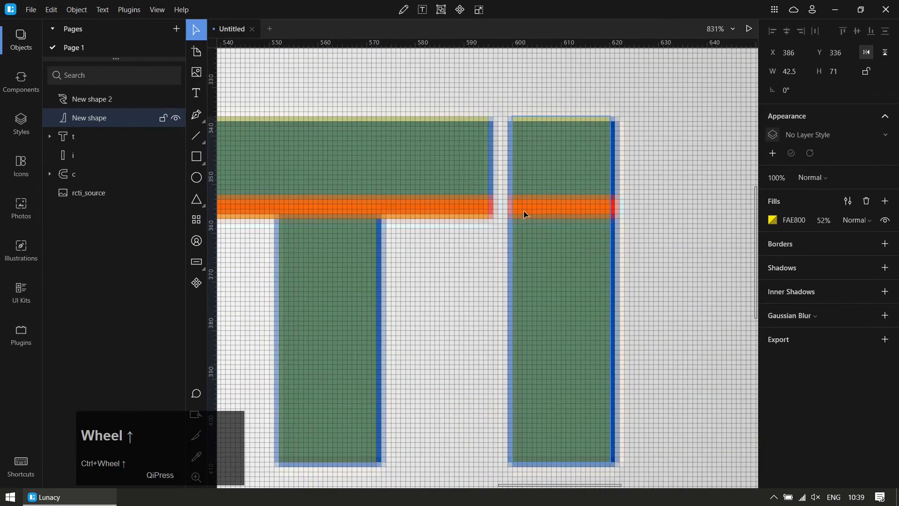
Draw a thin stripe rectangle across the I and select the T letter shape.
key("r")
left_click_drag(520, 191, 433, 194)
key("ctrl+z")
left_click(552, 209)
scroll("up", 3)
Set the T's yellow fill opacity to 70% and select the I's stripe piece.
left_click(422, 210)
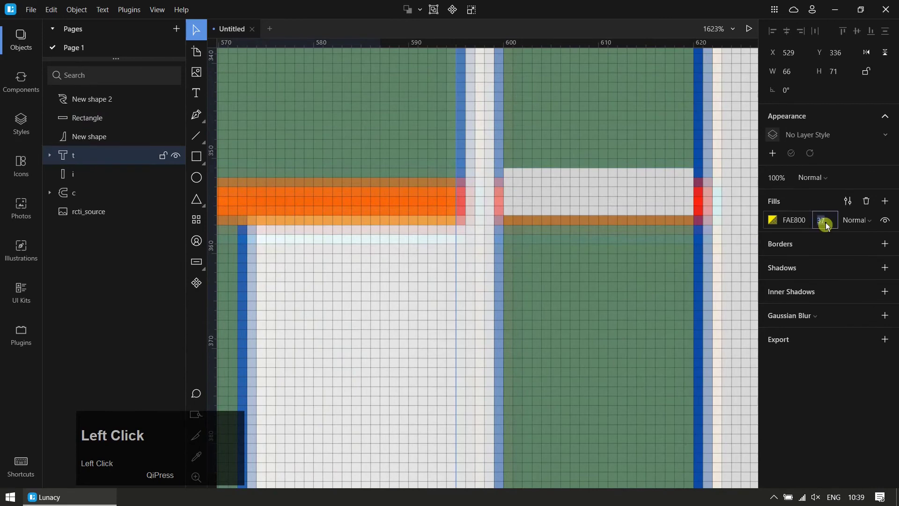
type("70")
key("Return")
left_click(525, 197)
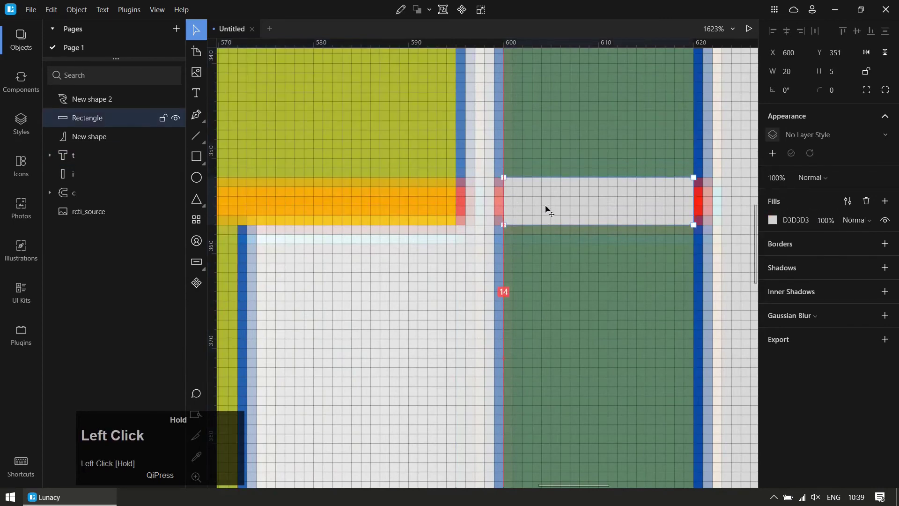
scroll("down", 3)
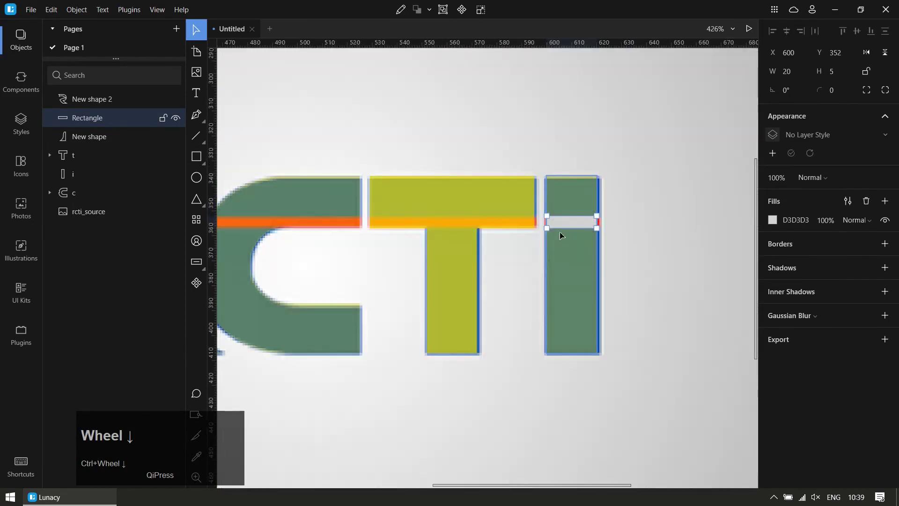
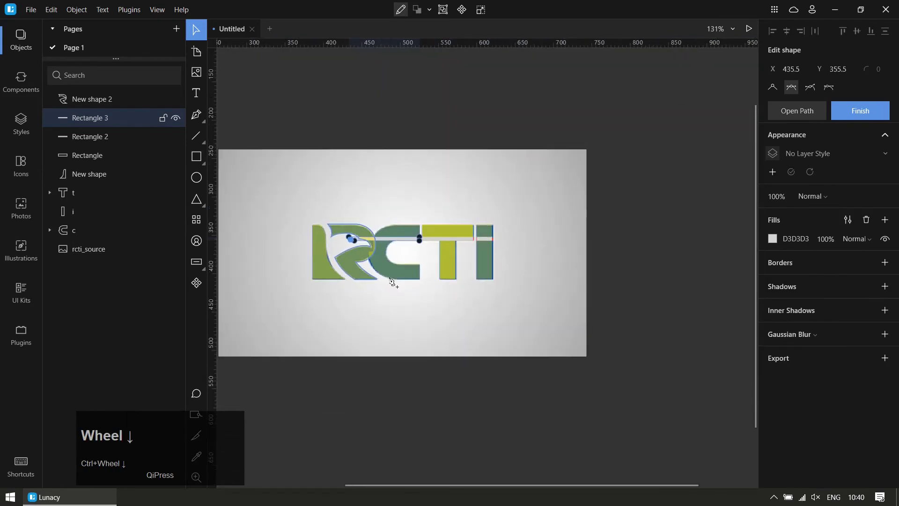
Marquee-select the traced layers and move them right of the rcti_source image.
left_click(392, 385)
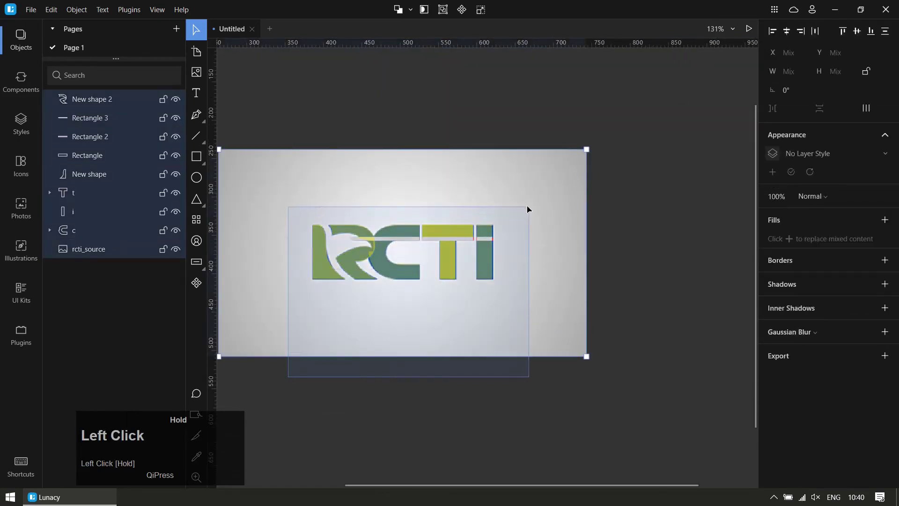
left_click_drag(536, 254, 83, 259)
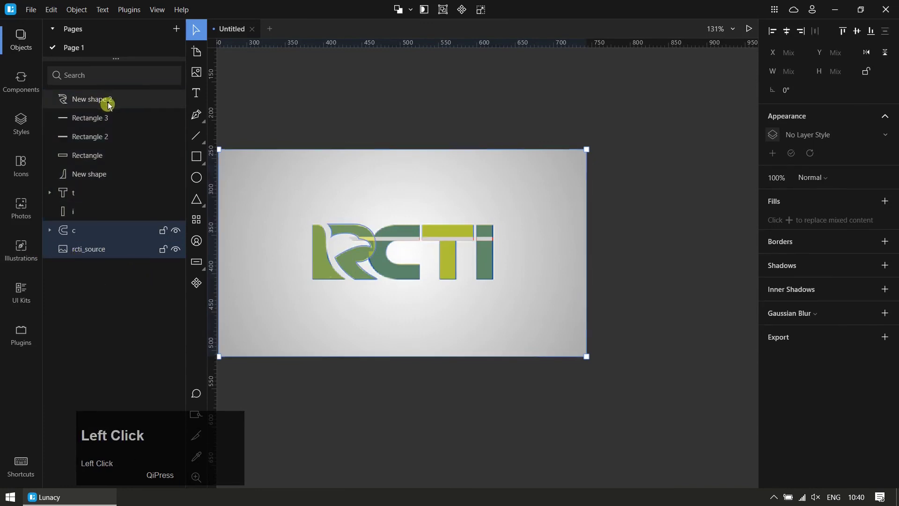
left_click_drag(85, 256, 559, 313)
scroll("down", 3)
Select the traced letter pieces including the I for a shared grey fill.
left_click(708, 266)
scroll("up", 3)
scroll("down", 3)
left_click(630, 300)
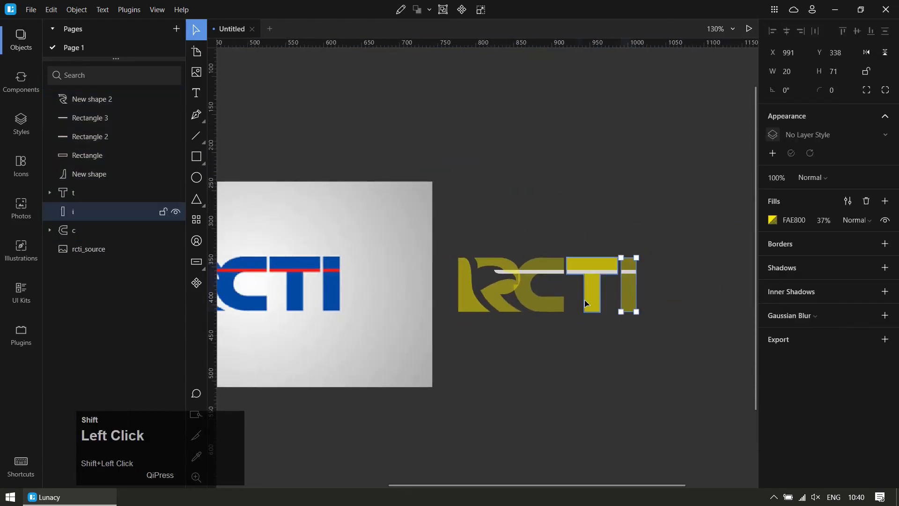
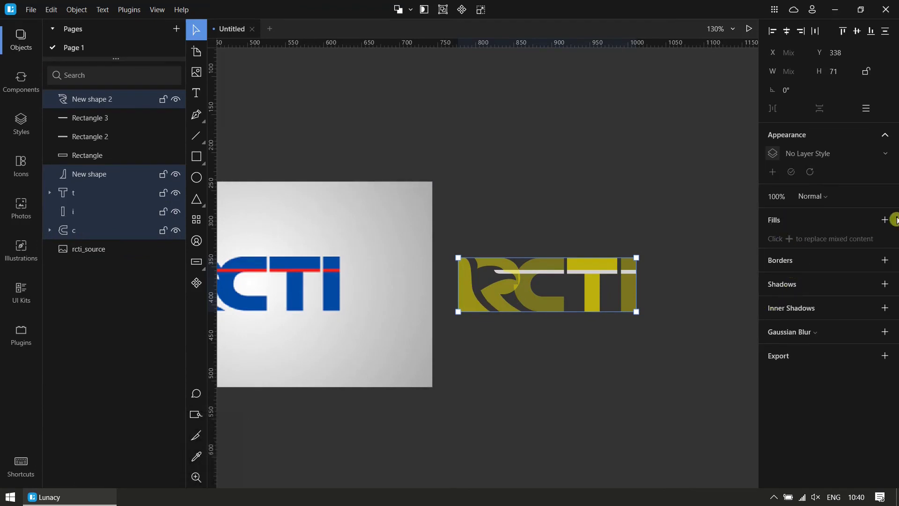
Eyedrop the source blue onto the letters and restack the stripe rectangles above the R shapes.
left_click(893, 224)
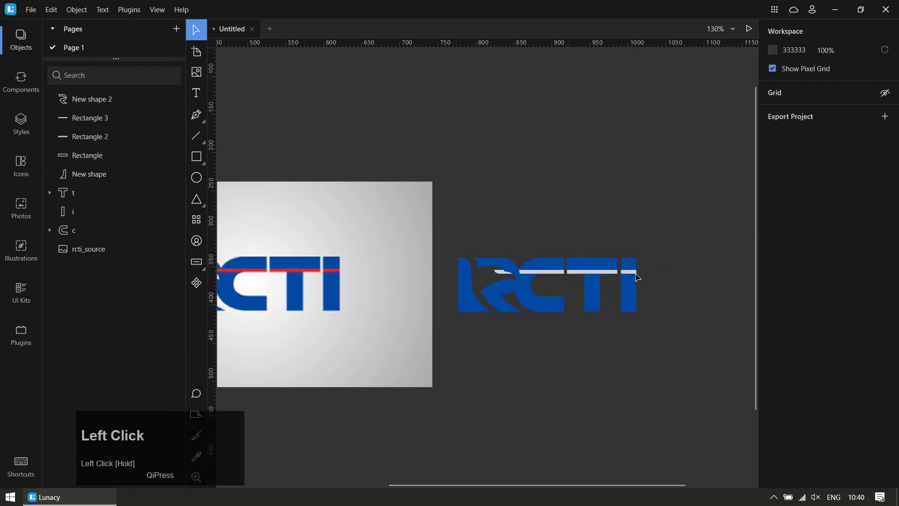
scroll("up", 3)
left_click(617, 270)
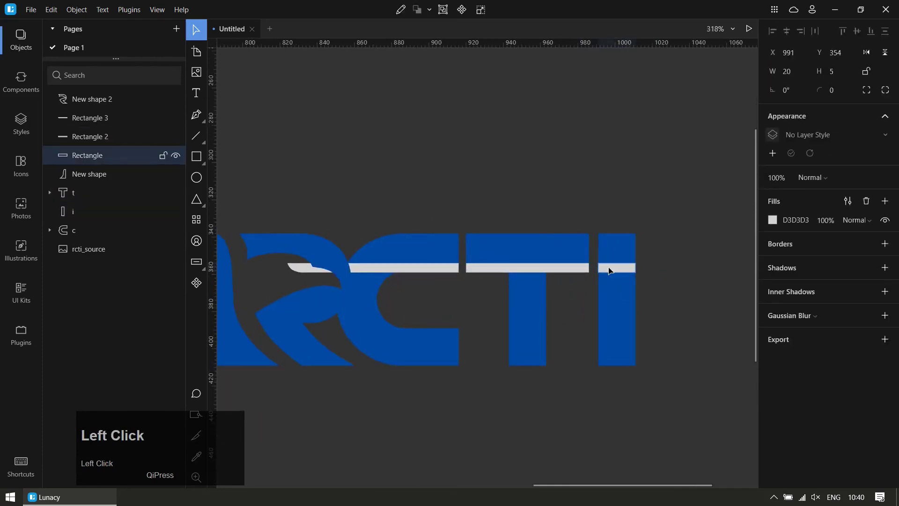
left_click_drag(526, 271, 414, 242)
scroll("down", 3)
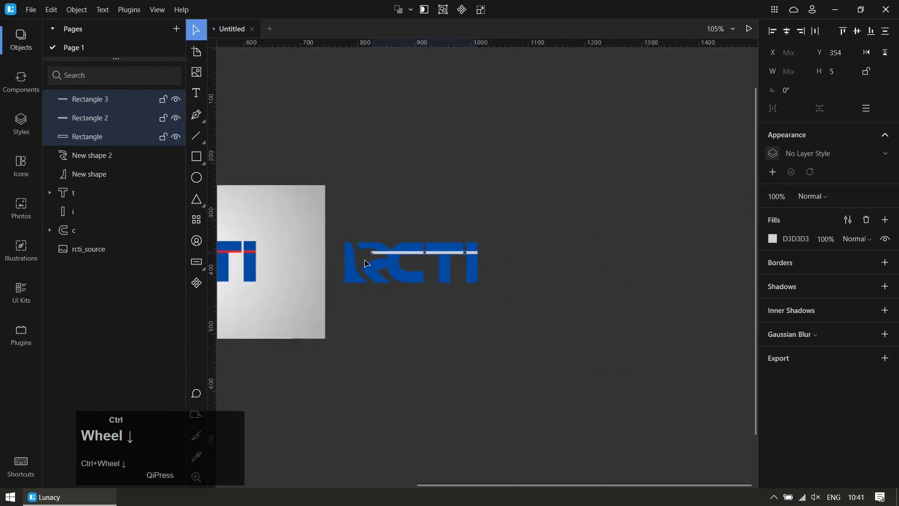
left_click(776, 243)
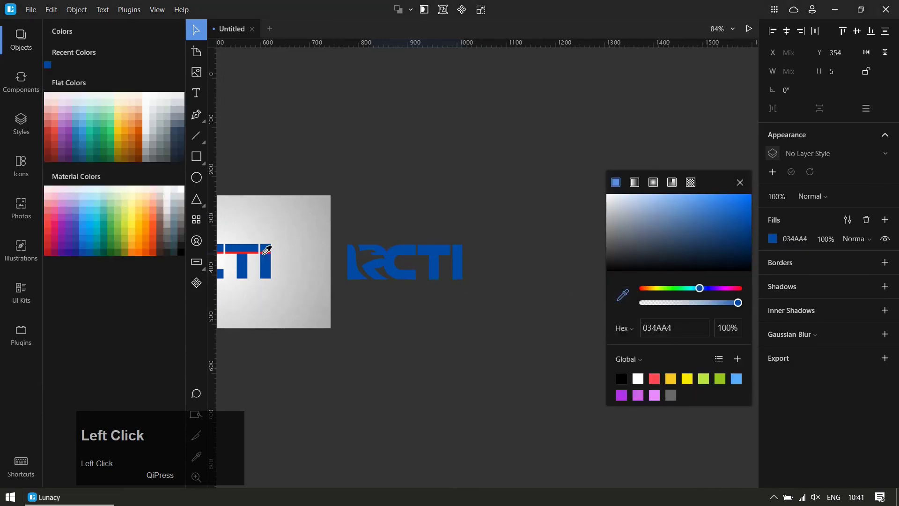
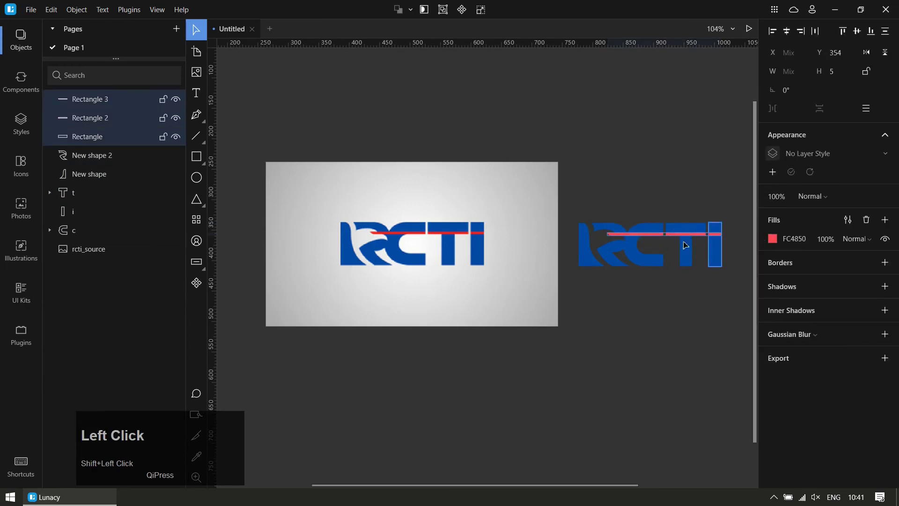
Group the three stripe rectangles, undo the grouping, and reopen their fill colour.
key("ctrl+g")
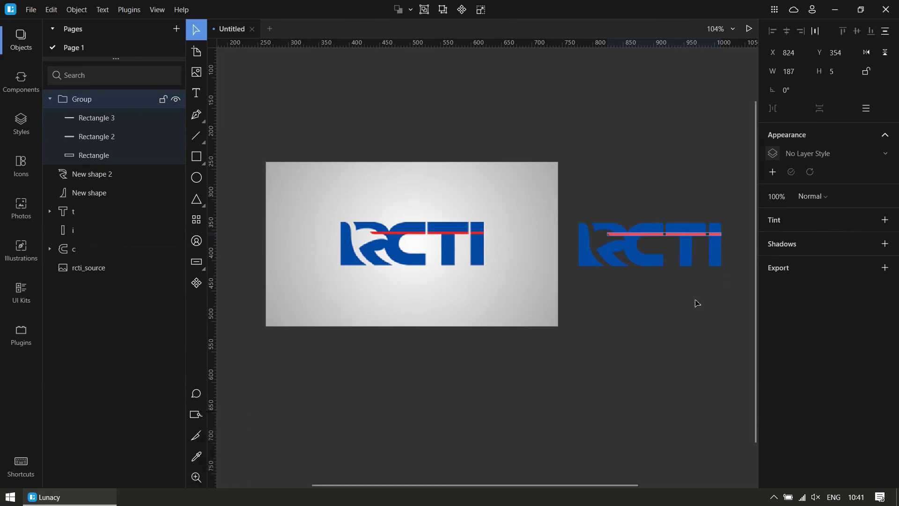
key("ctrl+g")
key("ctrl+z")
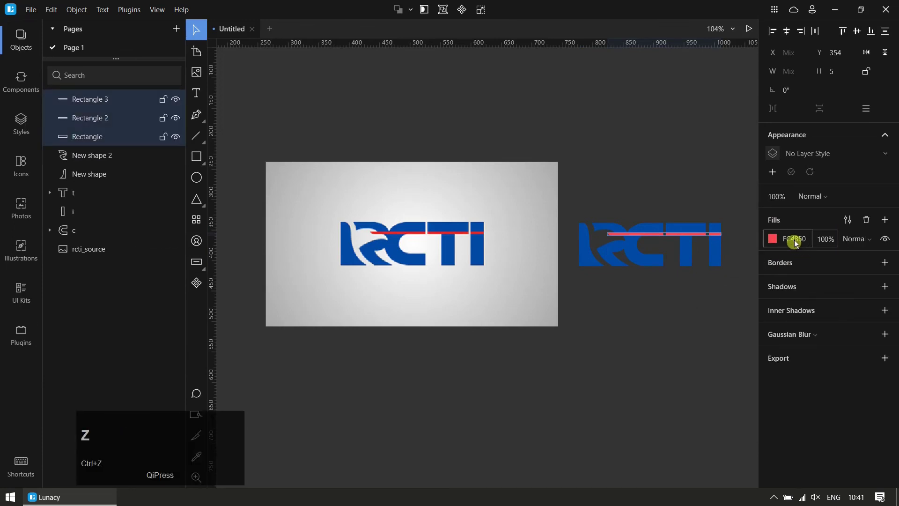
left_click(781, 243)
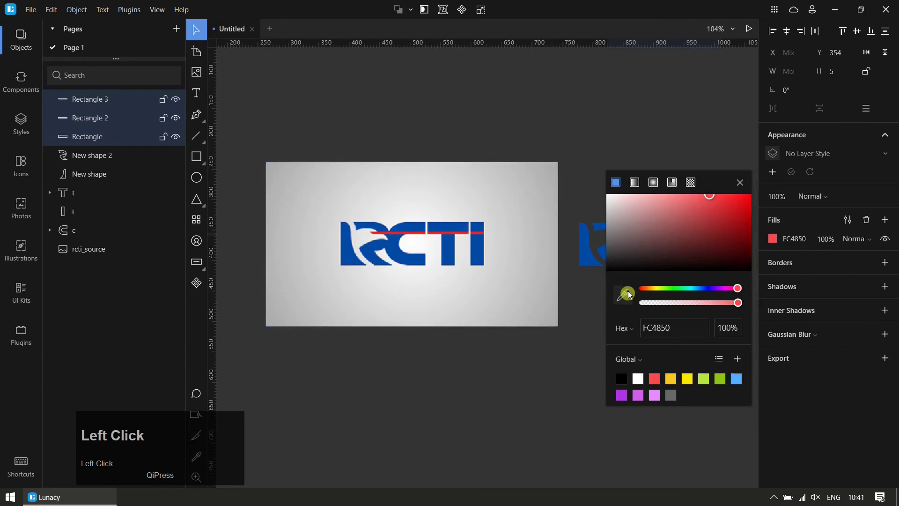